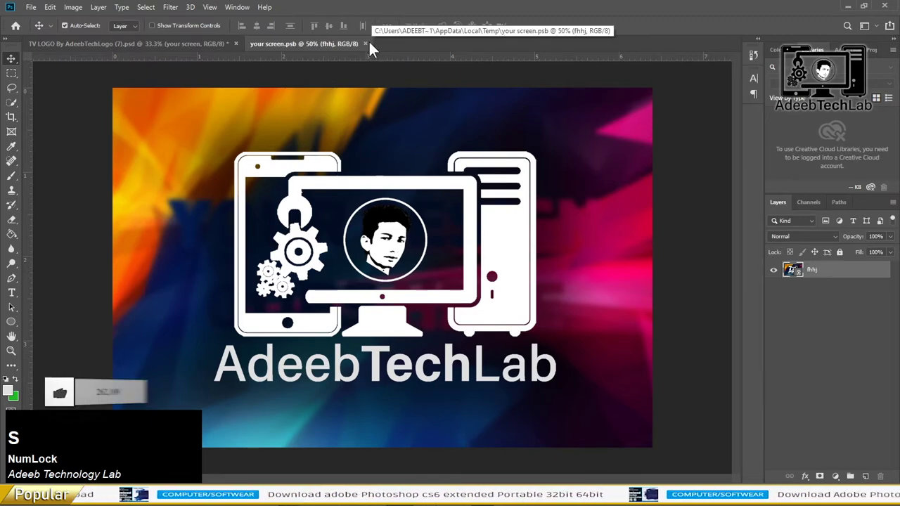
Step: Close the 'your screen.psb' smart object, saving so the TV shows the AdeebTechLab logo
left_click(379, 51)
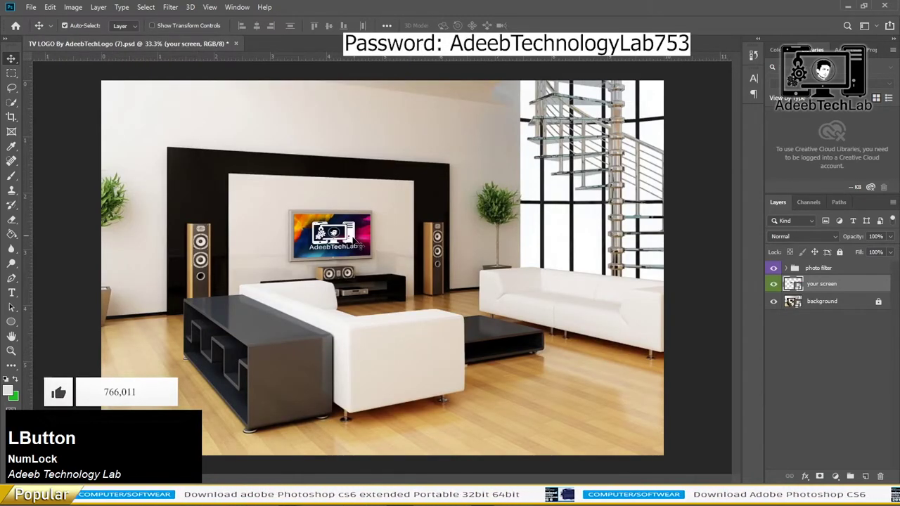
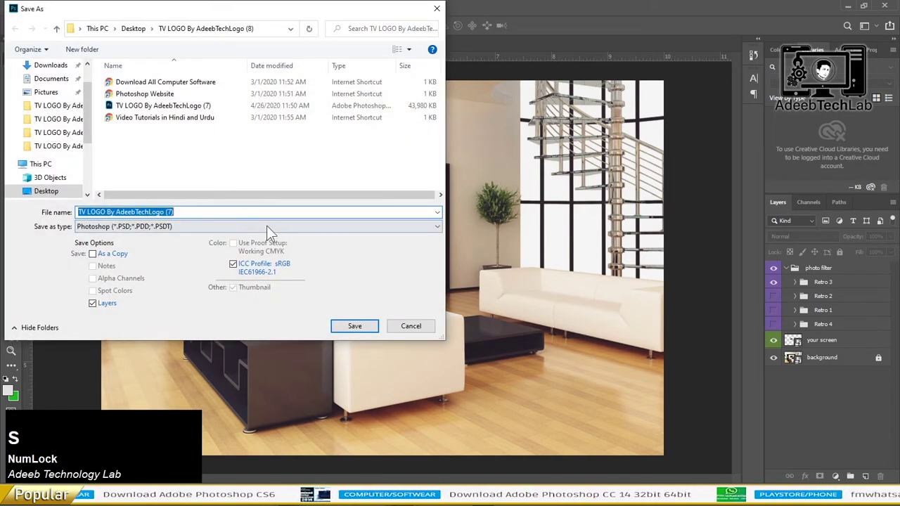
Step: Choose JPEG as the Save As file type for the living-room mockup
left_click(217, 223)
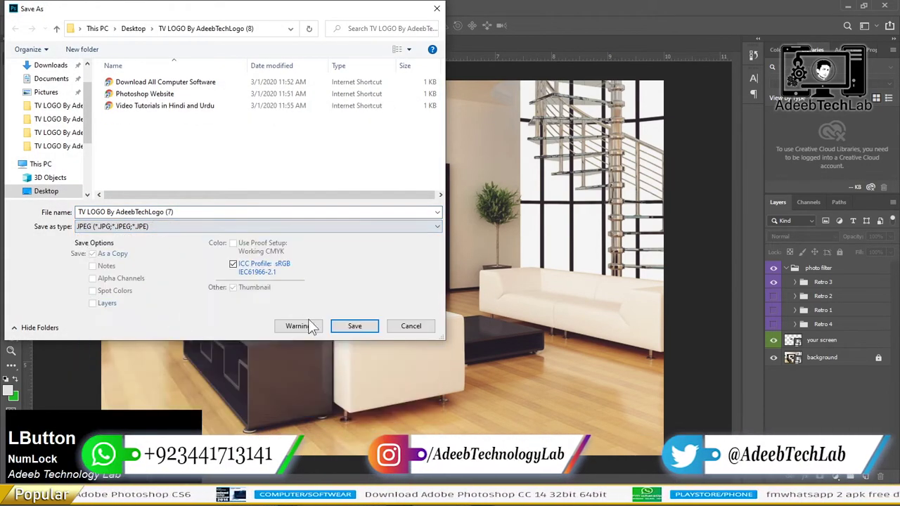